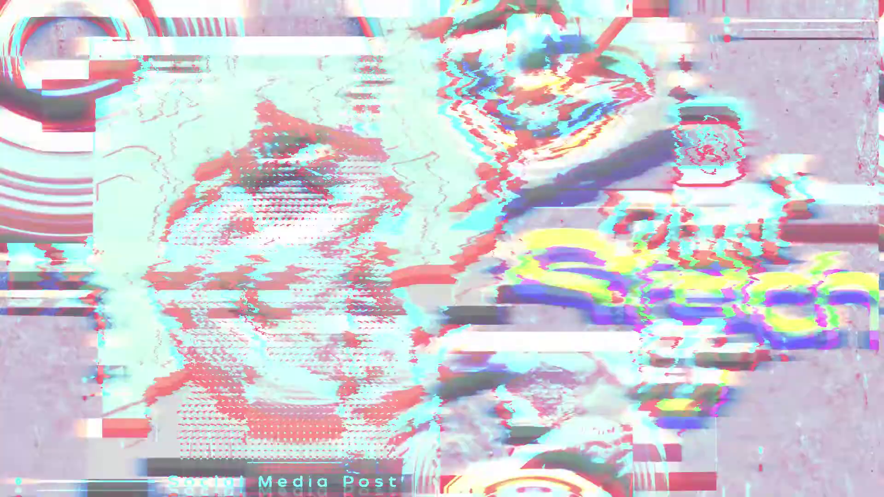
Toggle the dancer layer's visibility to check the background behind her
left_click(582, 266)
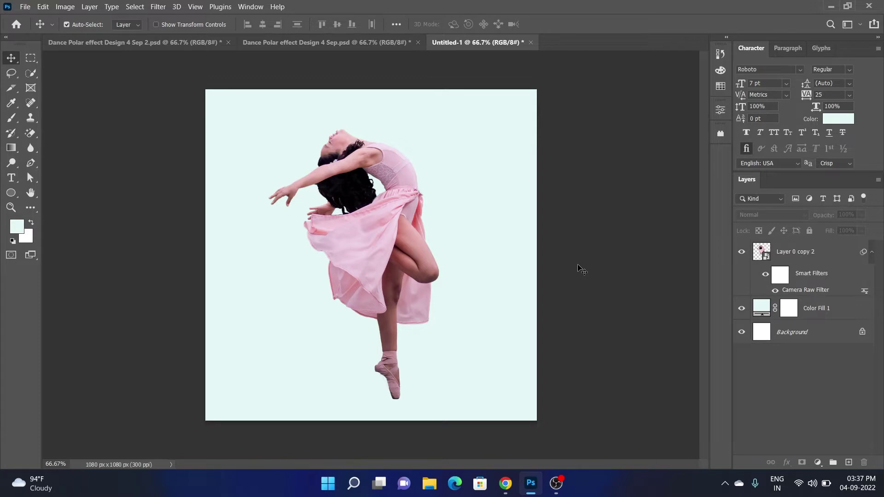
double_click(582, 266)
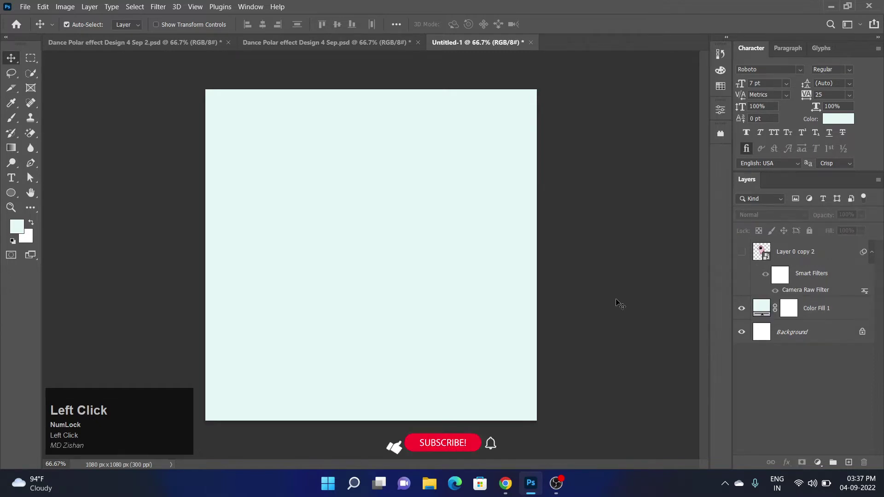
left_click_drag(764, 310, 753, 325)
key("ctrl+c")
left_click_drag(816, 139, 797, 293)
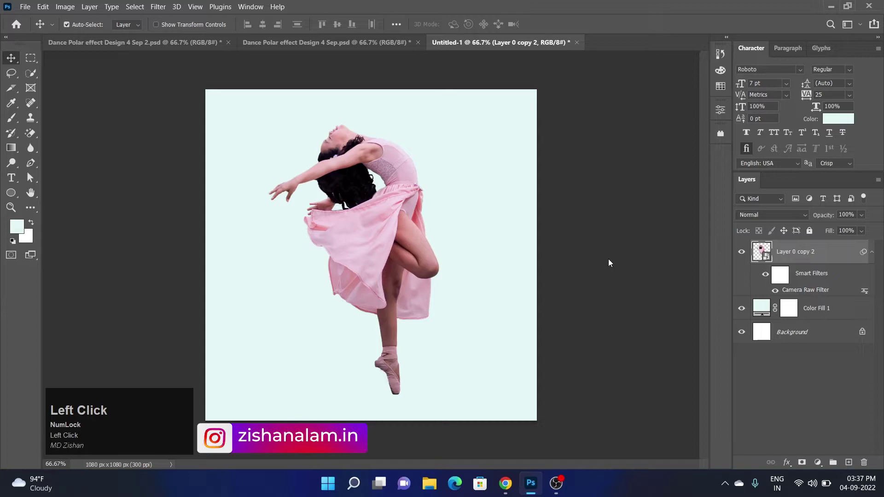
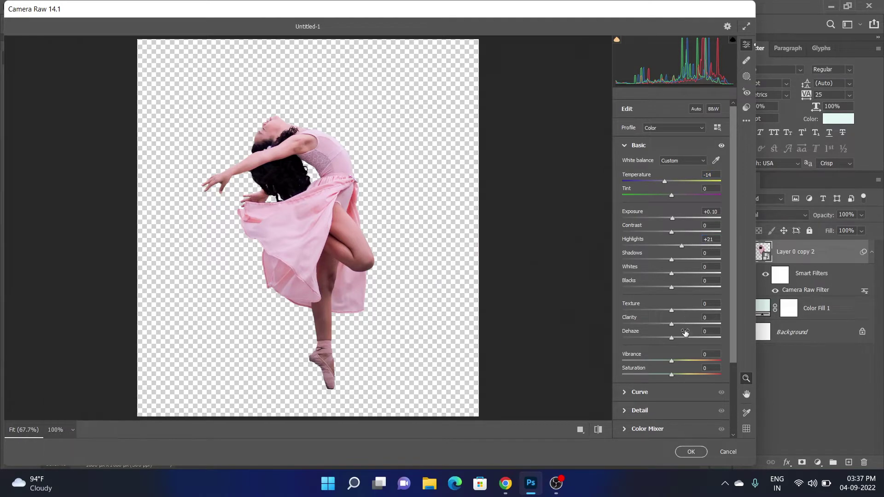
Raise the dancer's exposure and highlights slightly in the Camera Raw Filter
left_click(700, 453)
left_click_drag(700, 453, 393, 240)
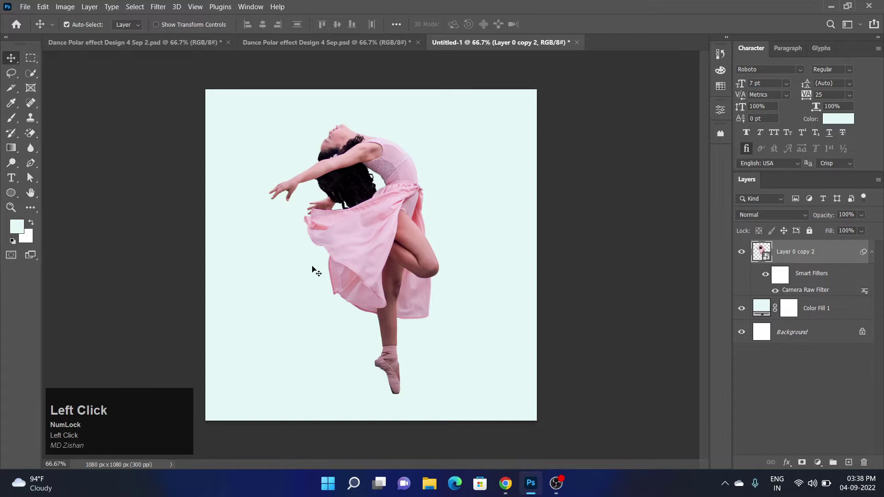
Lock the Color Fill 1 background, copy a thin strip of the dancer to its own layer and begin stretching it
left_click(152, 337)
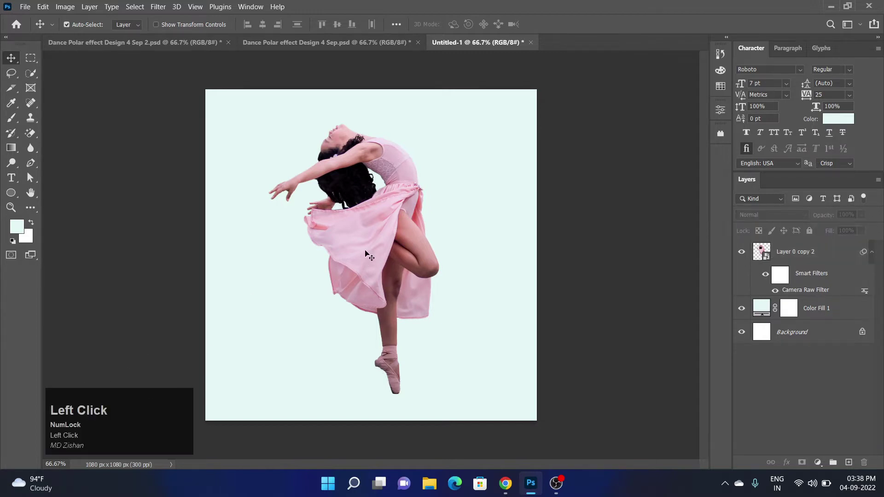
left_click(216, 315)
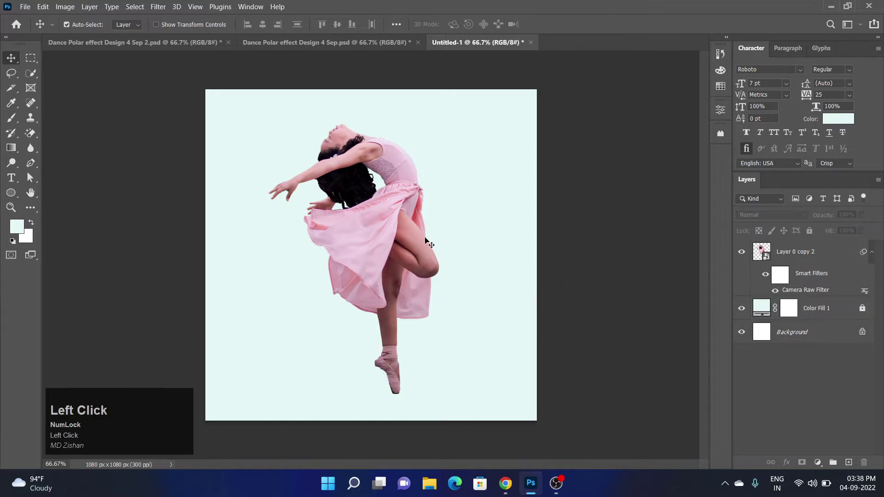
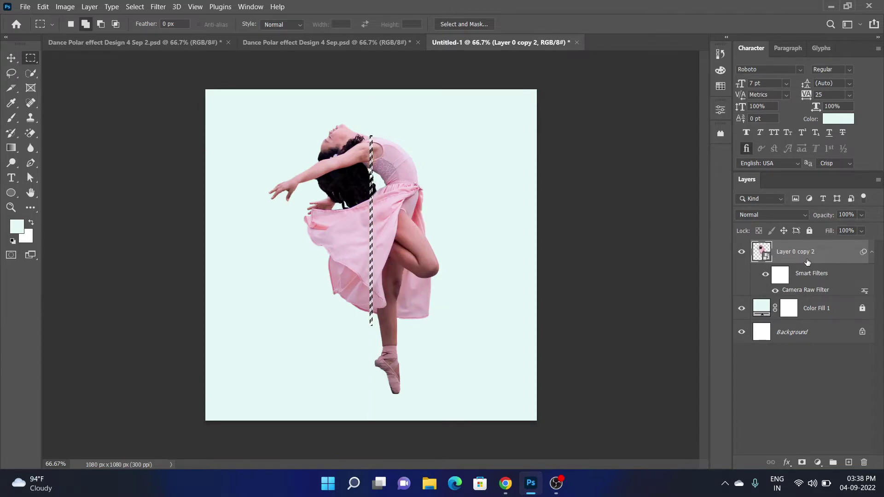
key("ctrl+Num_Lock")
key("ctrl+j")
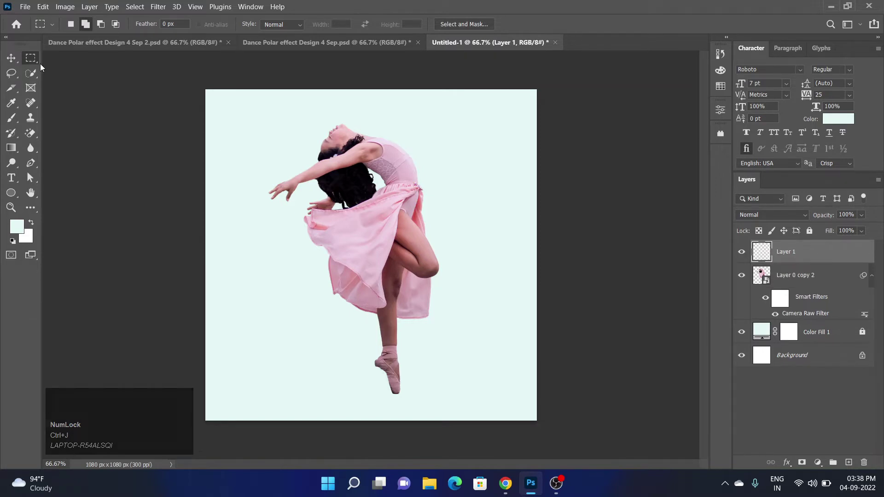
left_click(17, 62)
key("ctrl+t")
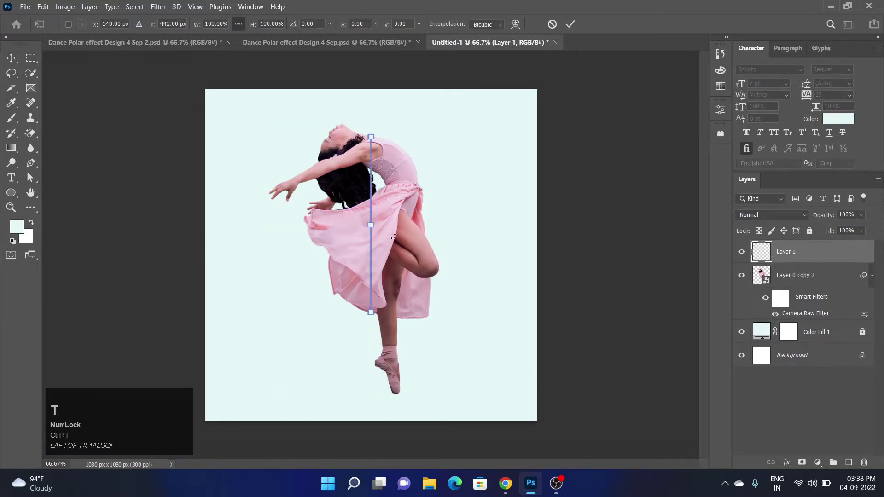
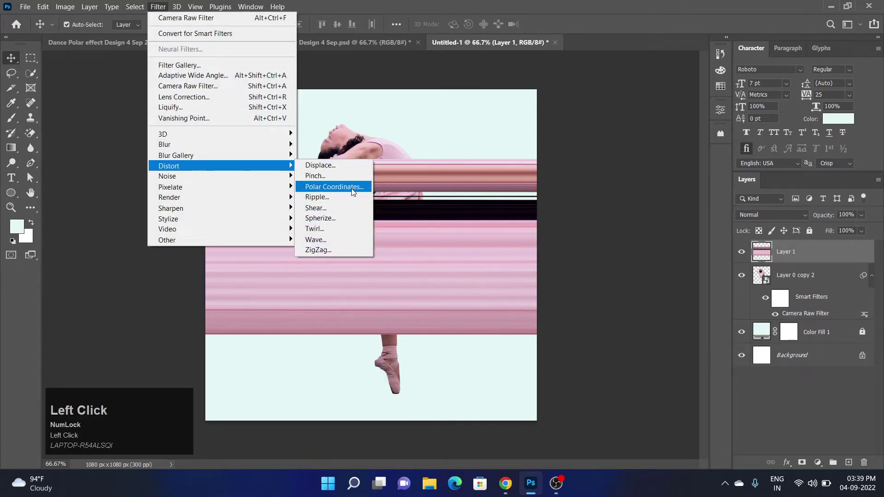
Apply Polar Coordinates (Rectangular to Polar) to the pink bands and start reshaping the ring into a circle
left_click(335, 153)
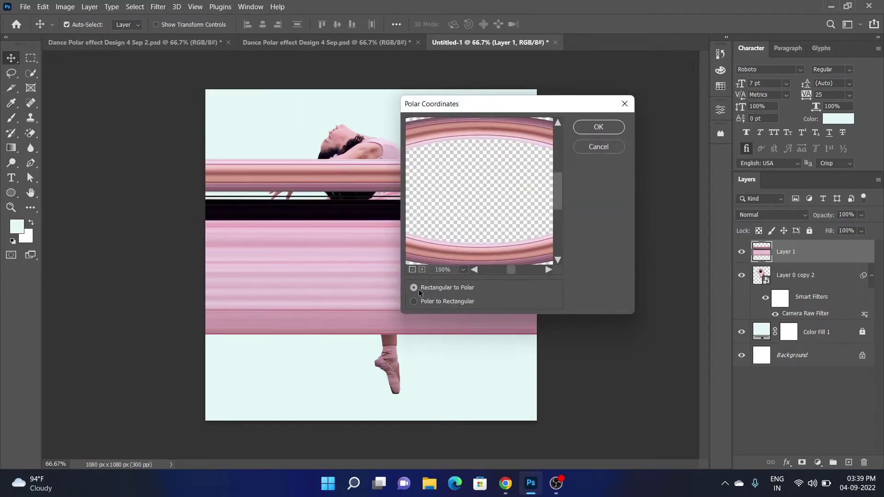
double_click(419, 291)
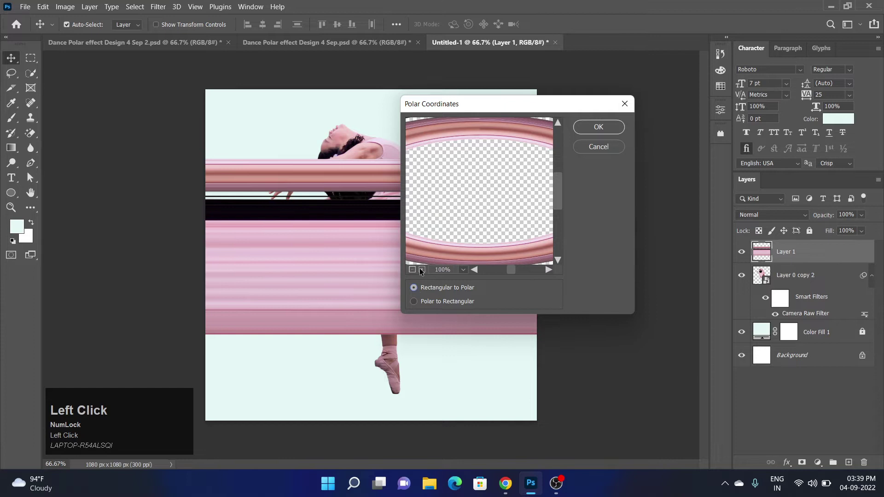
left_click(335, 153)
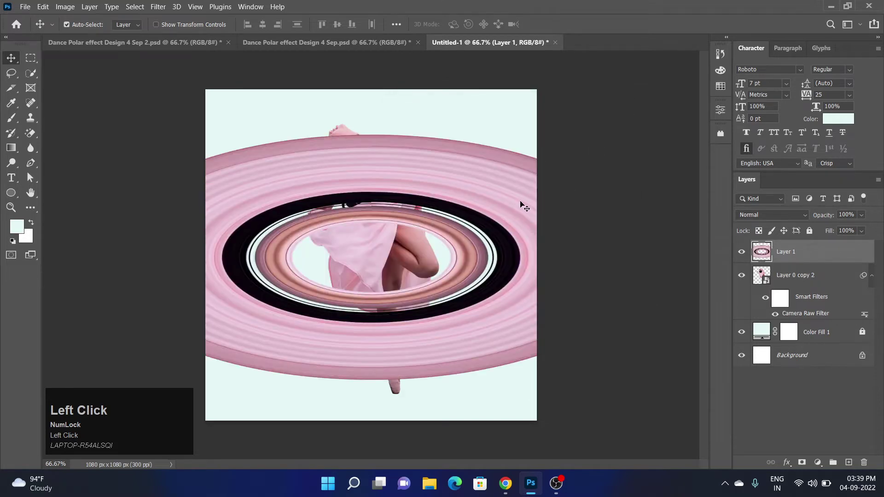
key("ctrl+t")
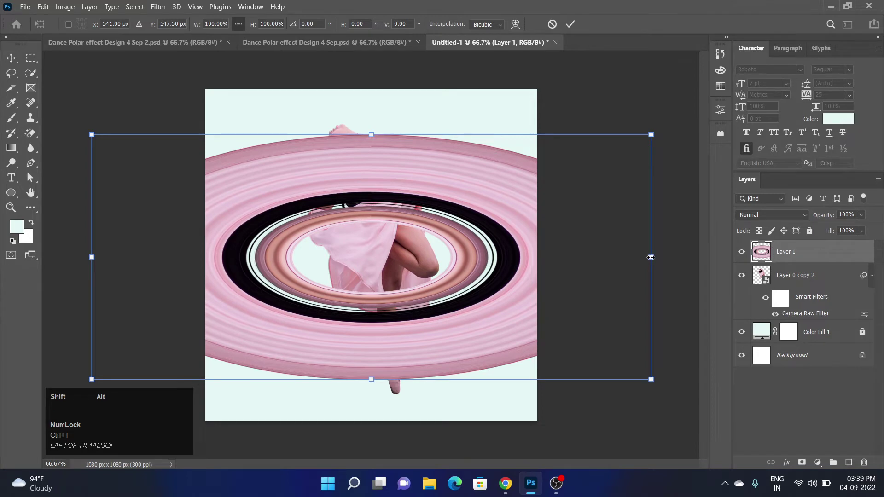
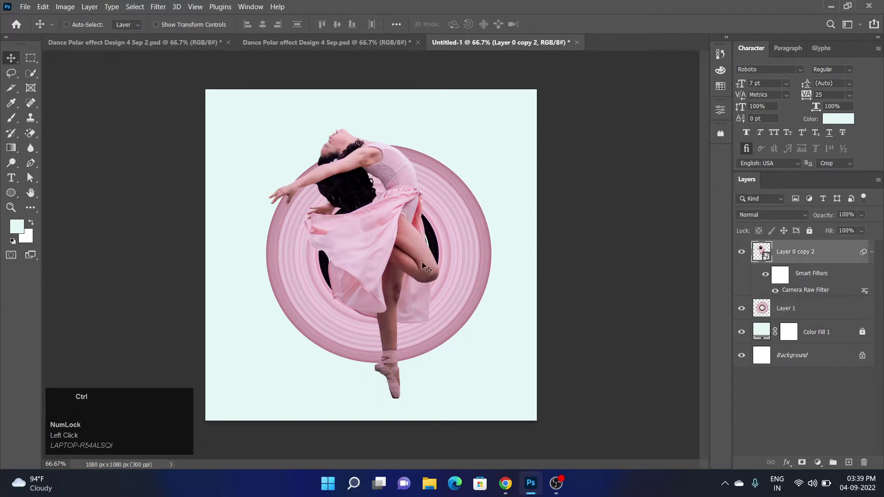
Scale up the dancer, then select the ring on Layer 1 and resize it
key("ctrl+t")
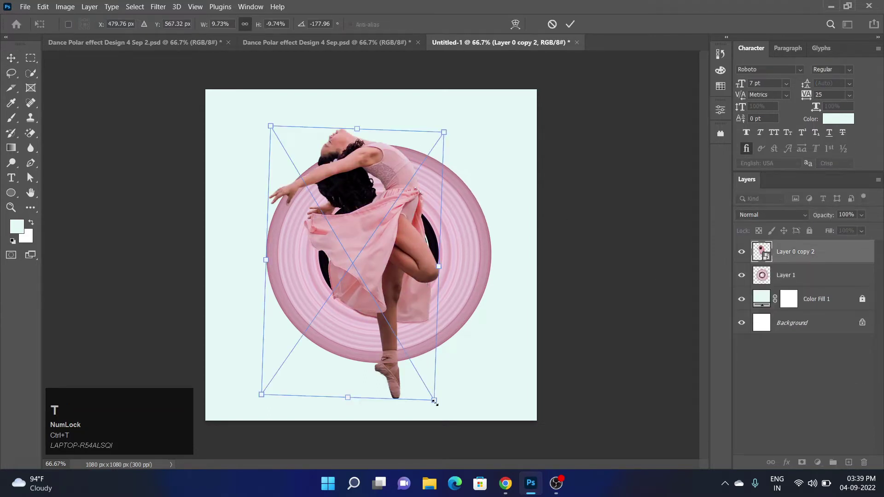
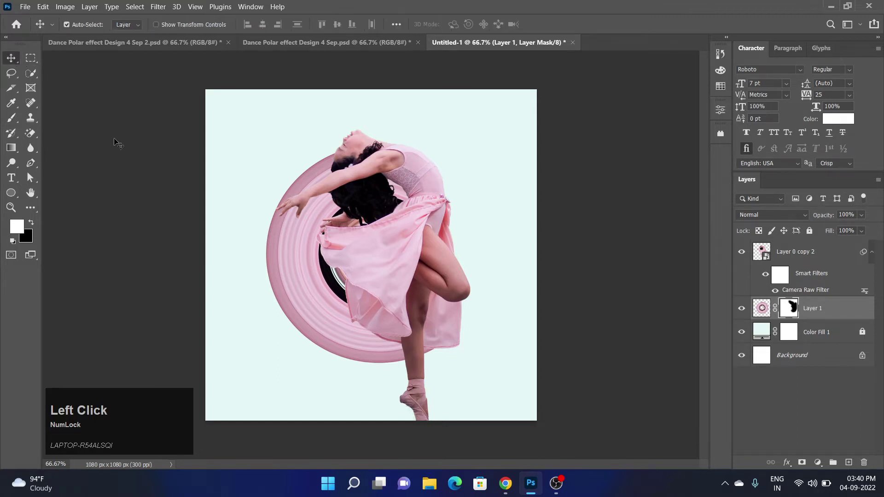
left_click(491, 271)
key("ctrl+t")
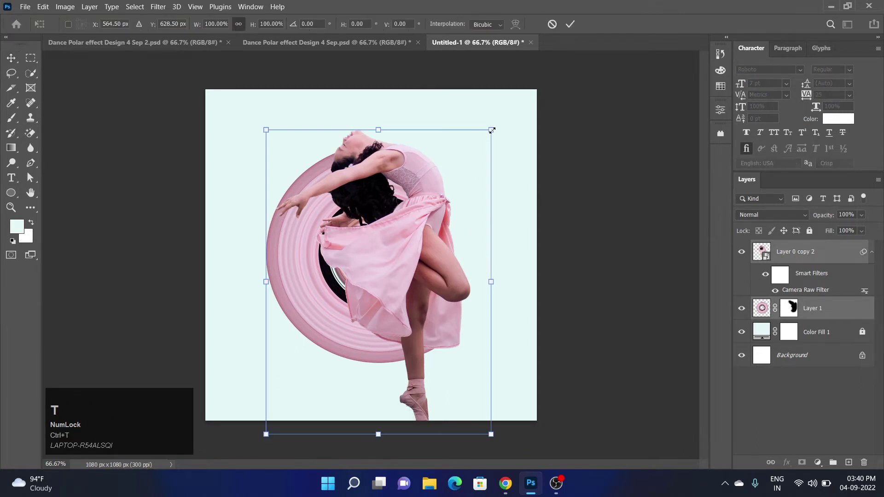
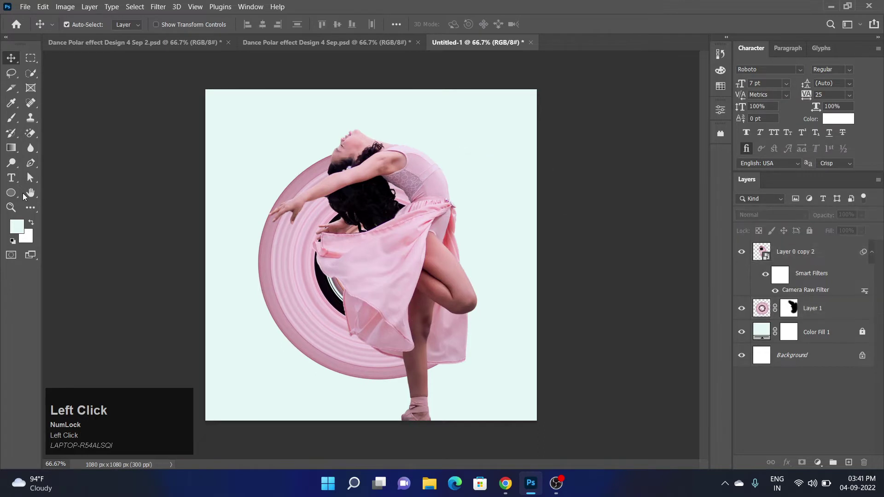
Add a 'Dance' text layer in Morganite and set it to All Caps
left_click(17, 183)
left_click_drag(17, 183, 803, 71)
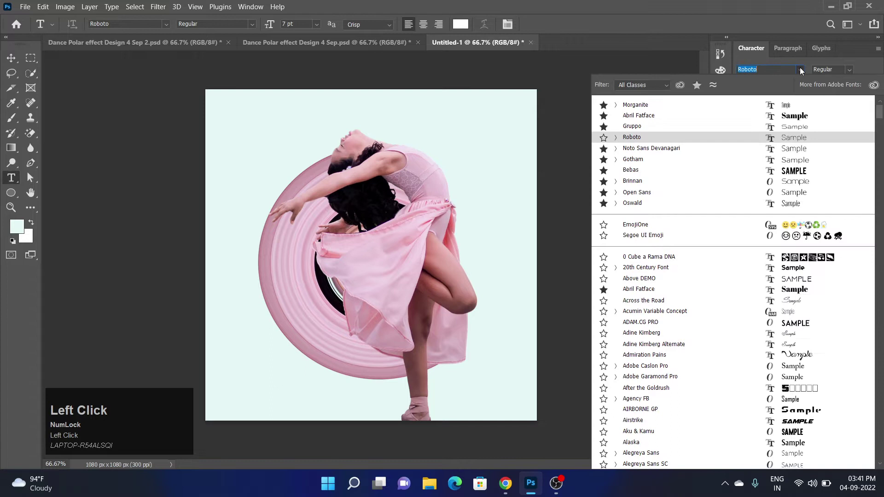
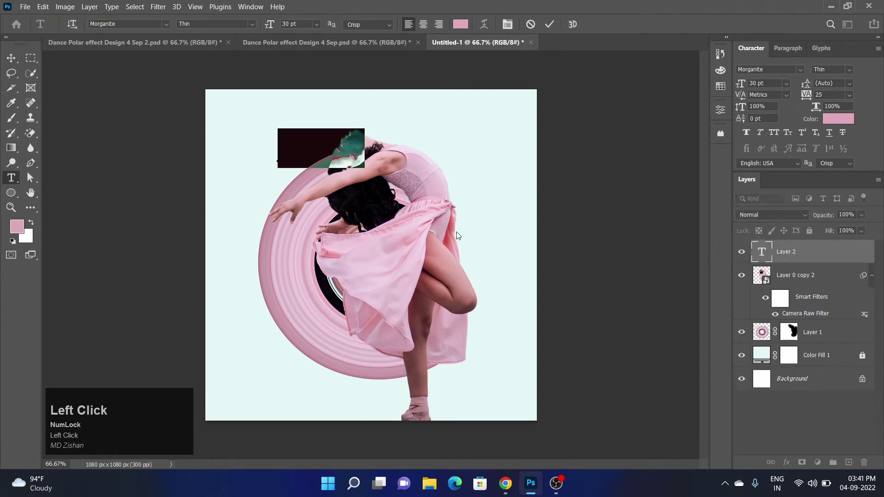
type("ance")
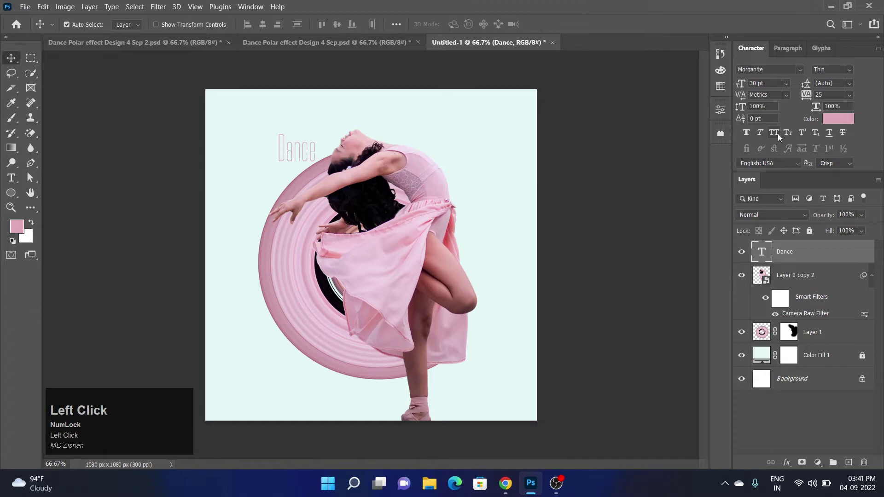
left_click(781, 138)
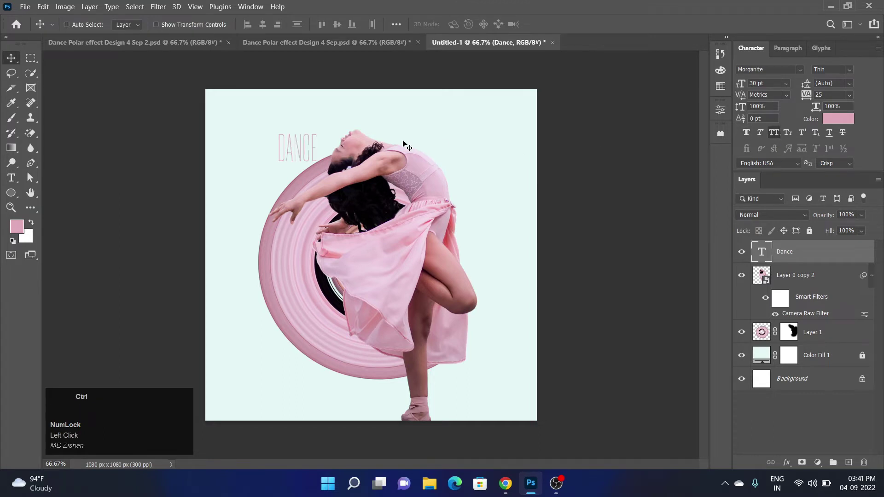
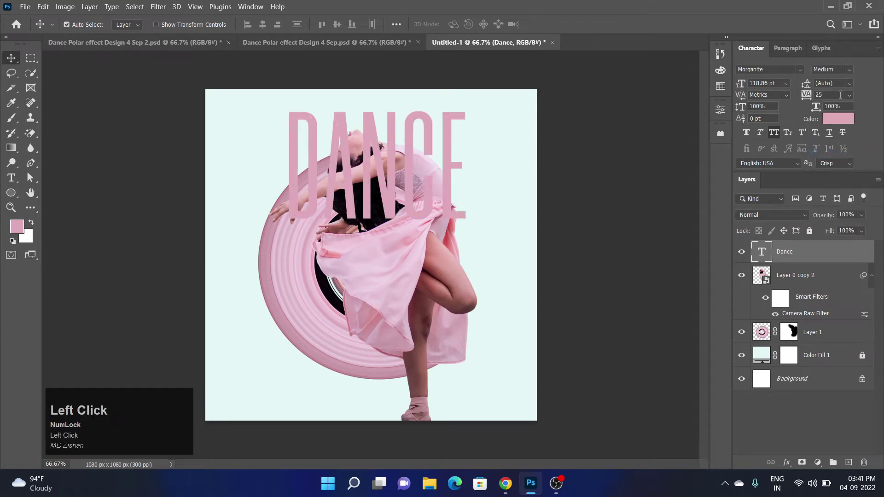
Set the DANCE text to Medium weight, enlarge it and start rotating and scaling it
left_click(450, 136)
left_click_drag(450, 137, 447, 175)
left_click_drag(447, 175, 456, 193)
key("ctrl+t")
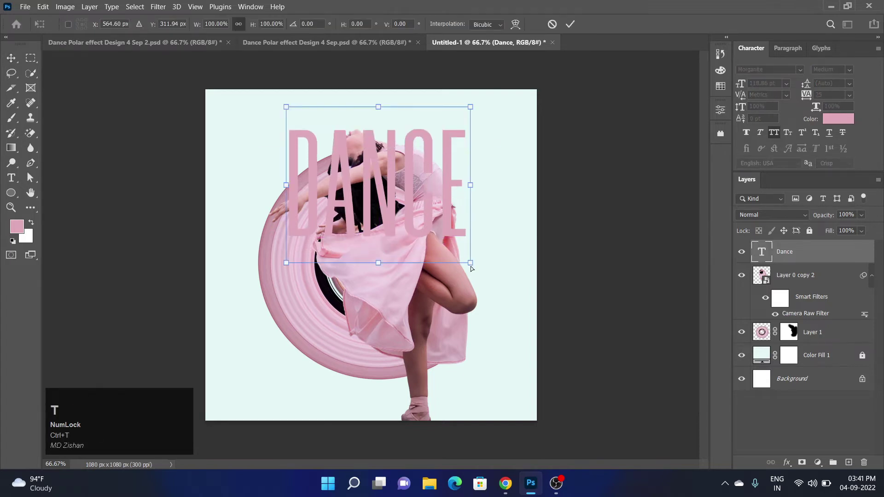
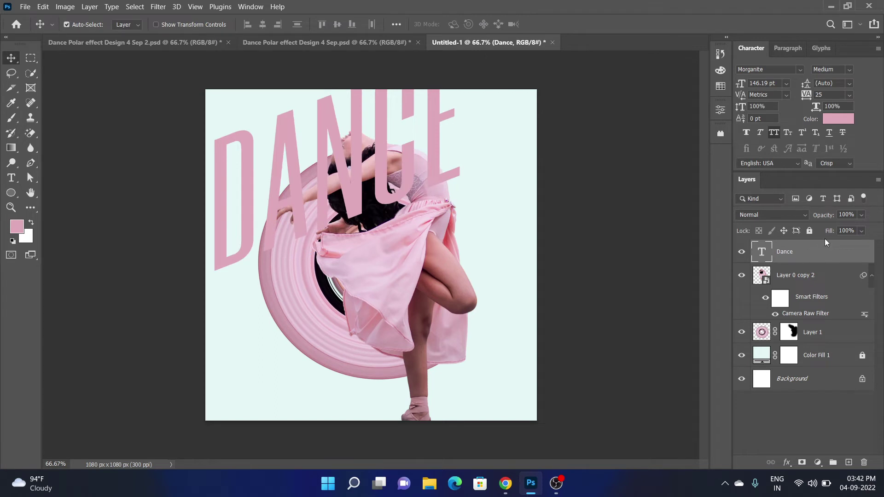
Add a thin pink Stroke layer style to the DANCE text
left_click(832, 236)
left_click_drag(832, 235, 788, 467)
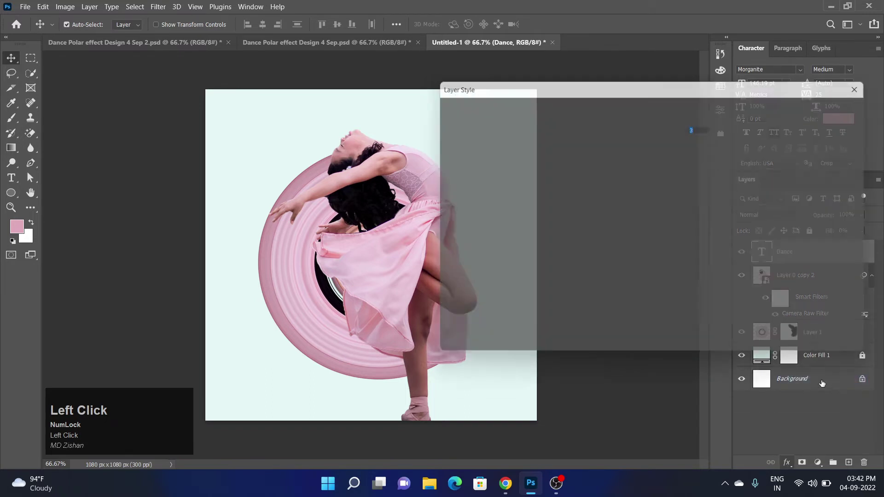
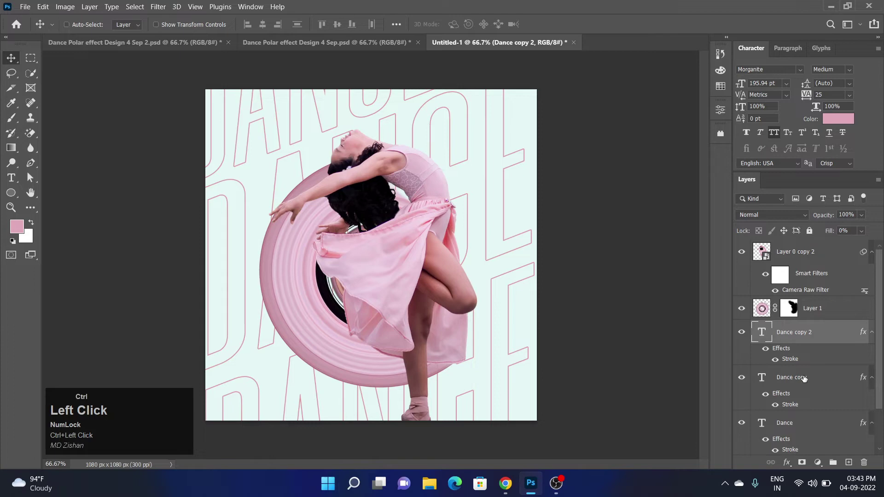
Merge the outlined DANCE rows via the layer options and toggle the Layer 2 texture's visibility
right_click(806, 430)
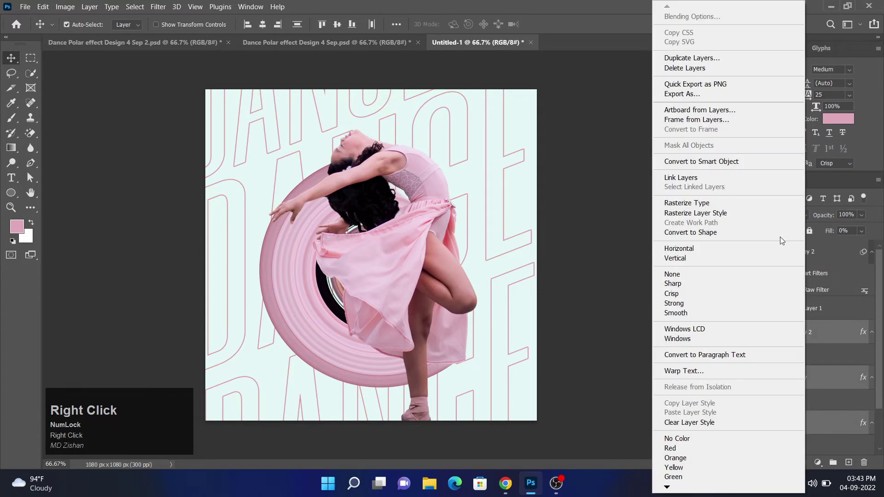
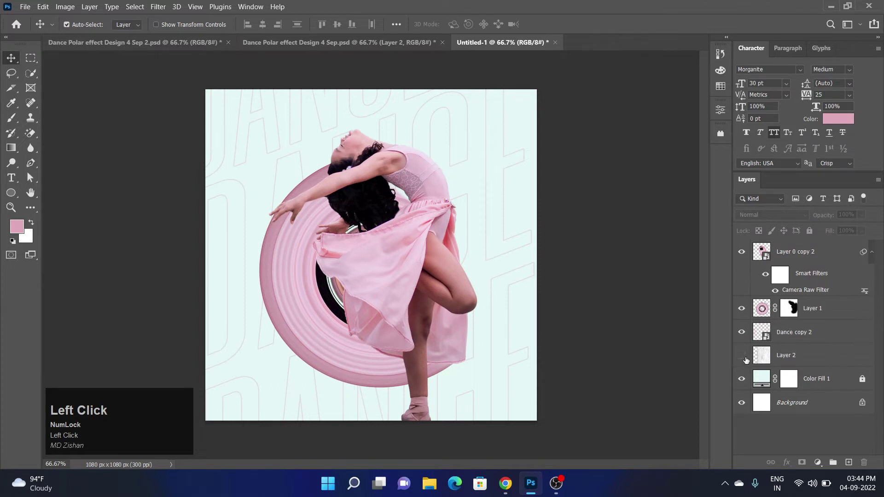
left_click(796, 362)
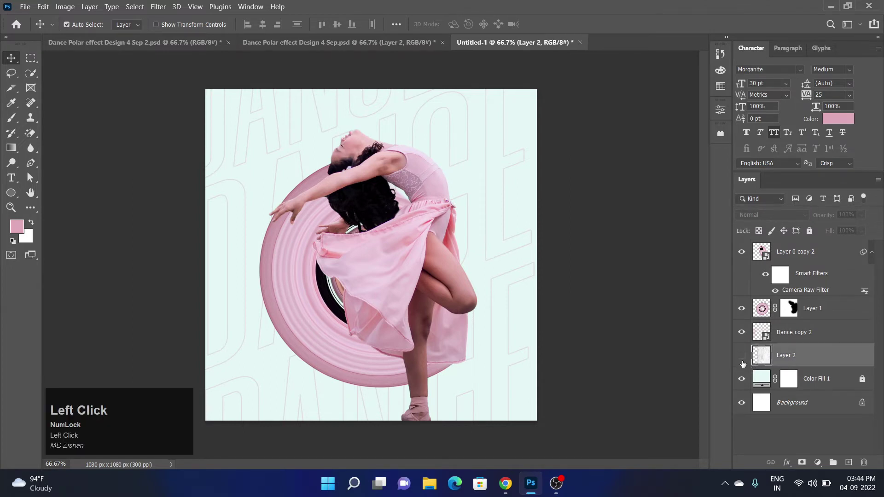
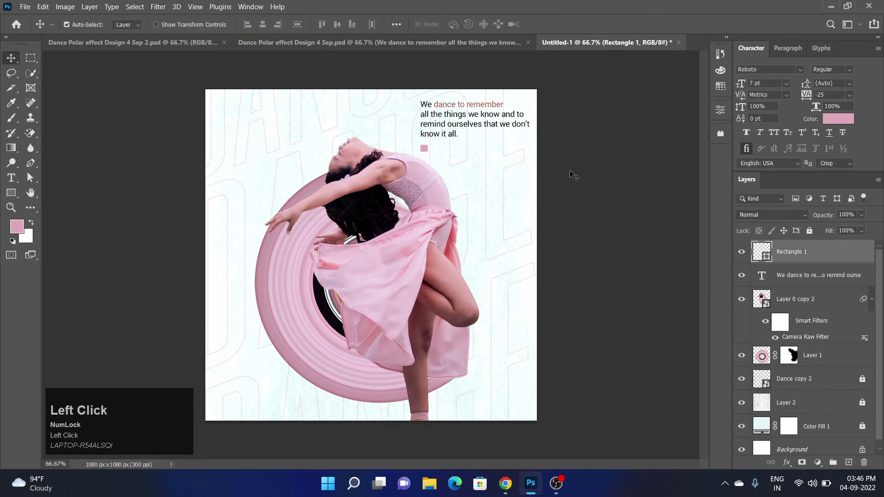
Resize the small pink square and place two copies of it in a row to its right
key("Up")
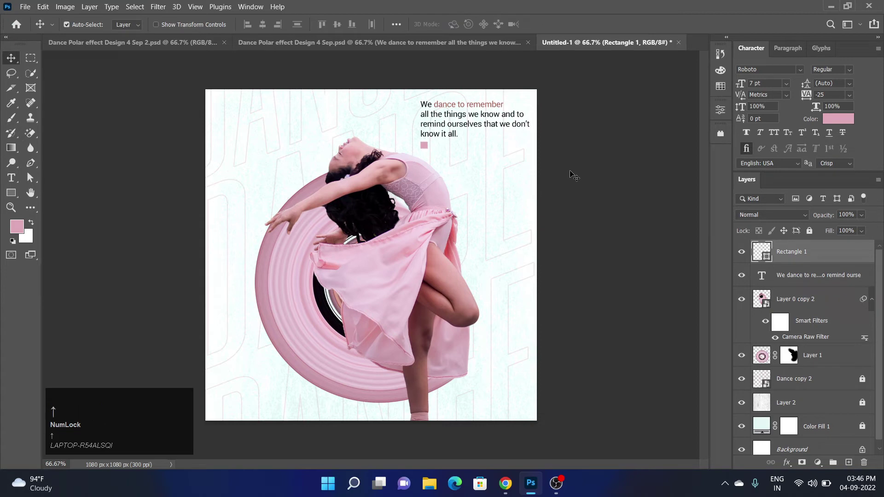
key("ctrl+t")
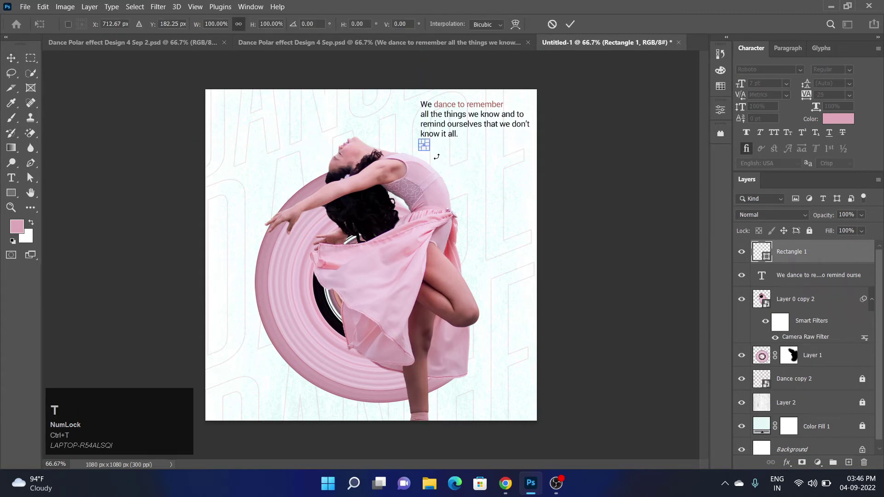
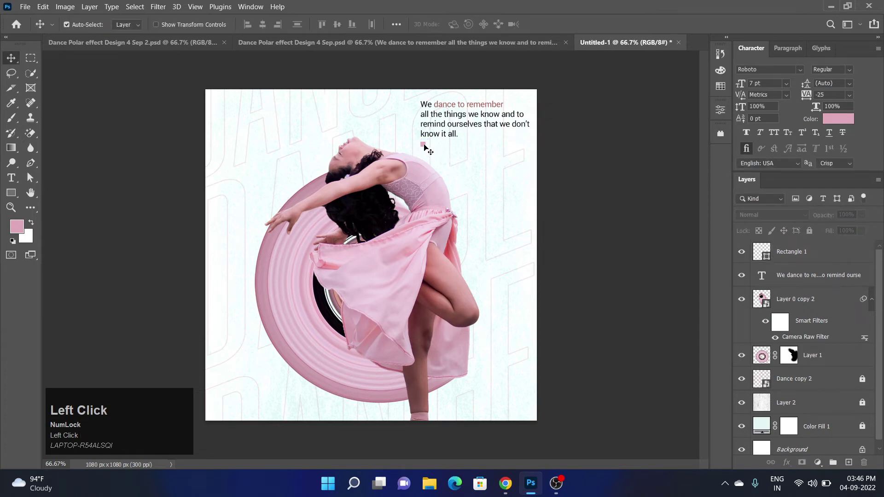
left_click(426, 147)
key("ctrl+t")
left_click_drag(421, 148, 471, 165)
key("ctrl+t")
left_click(574, 25)
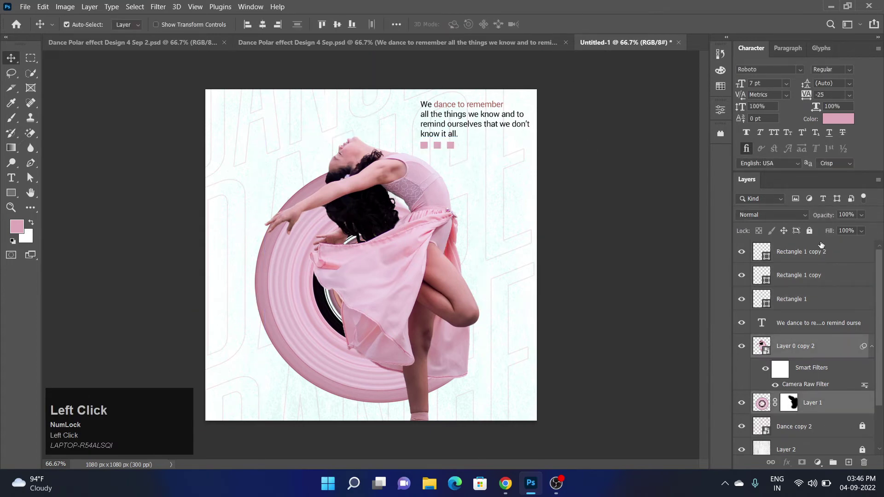
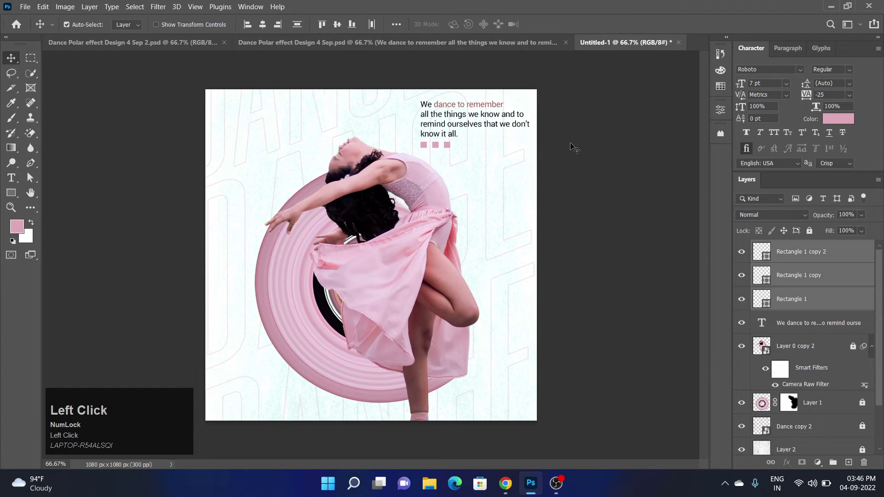
Recolour the first square red and the third square black
key("Up")
key("Down")
left_click(569, 167)
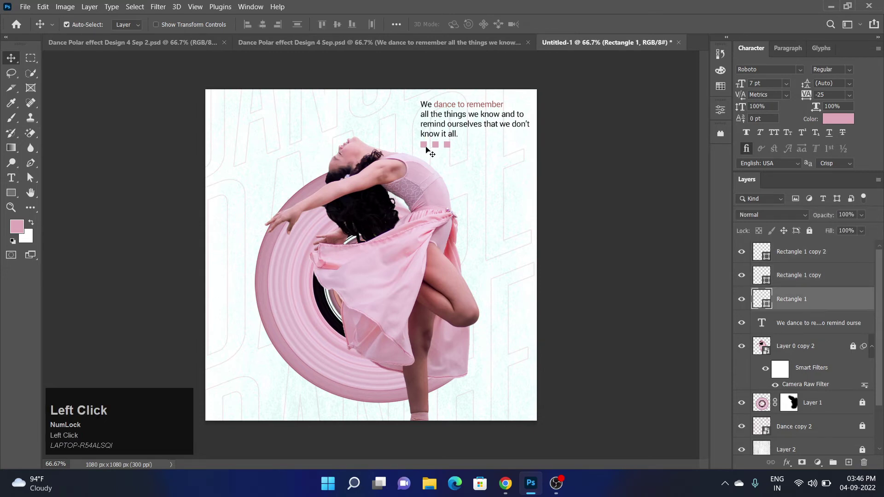
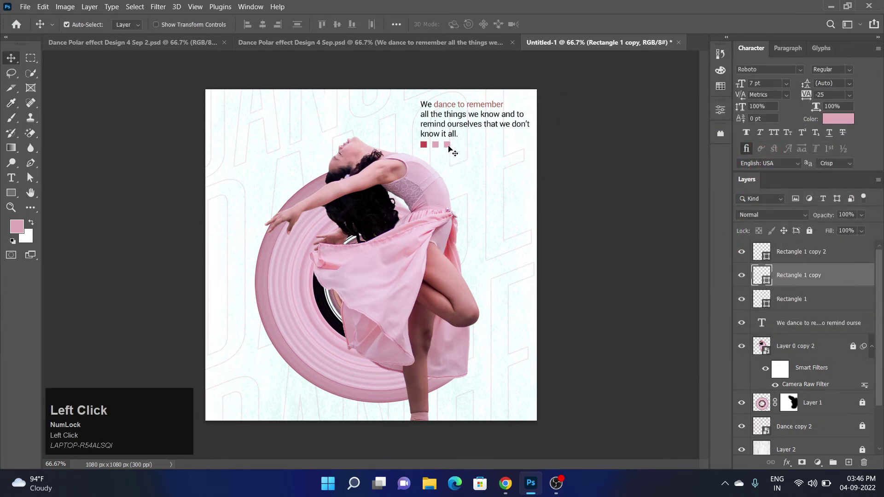
left_click(450, 147)
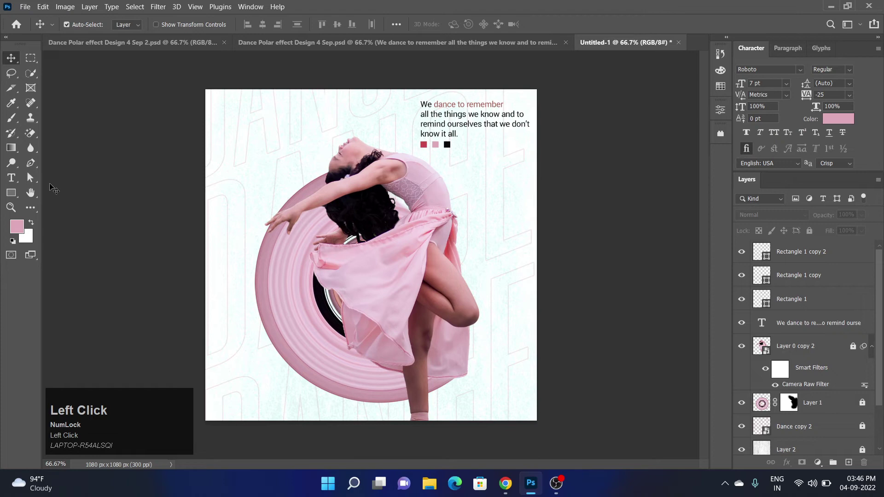
Draw a short 2 px black line at the top left ending in a small black dot
left_click_drag(36, 168, 174, 31)
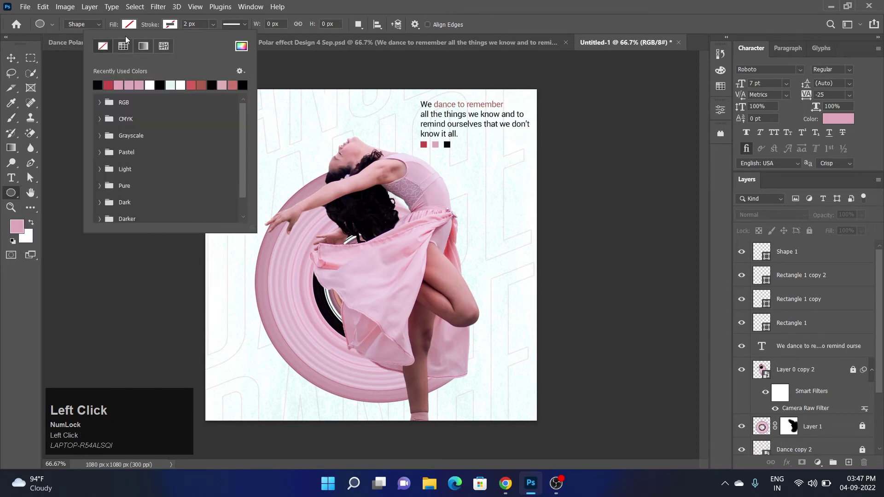
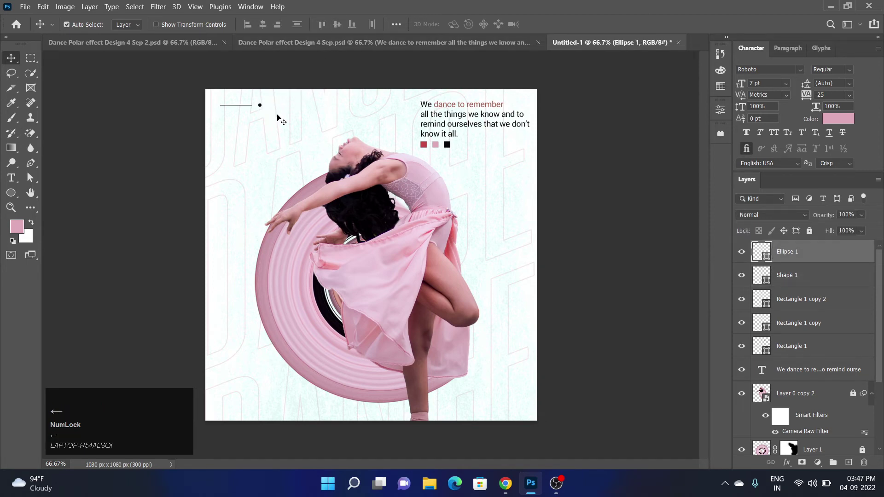
left_click(280, 118)
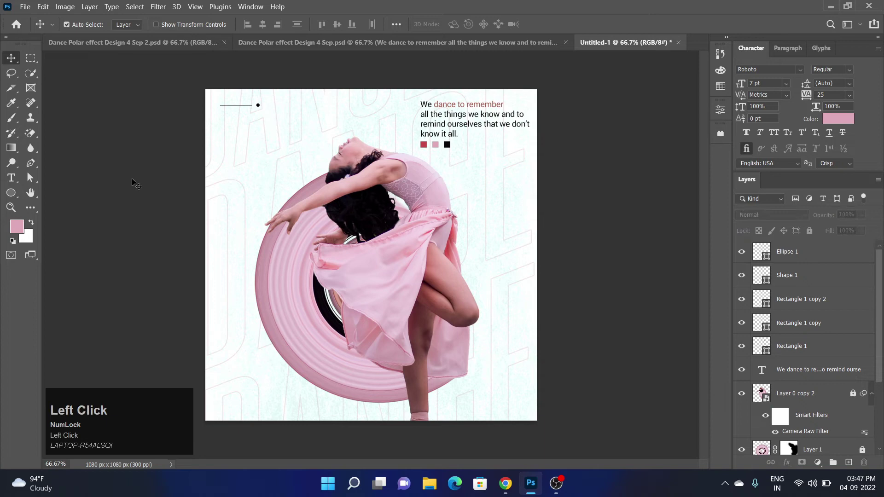
Copy the quote text to the top left, retype it as 'Instagram' and position it beside the dot
left_click_drag(347, 173, 347, 173)
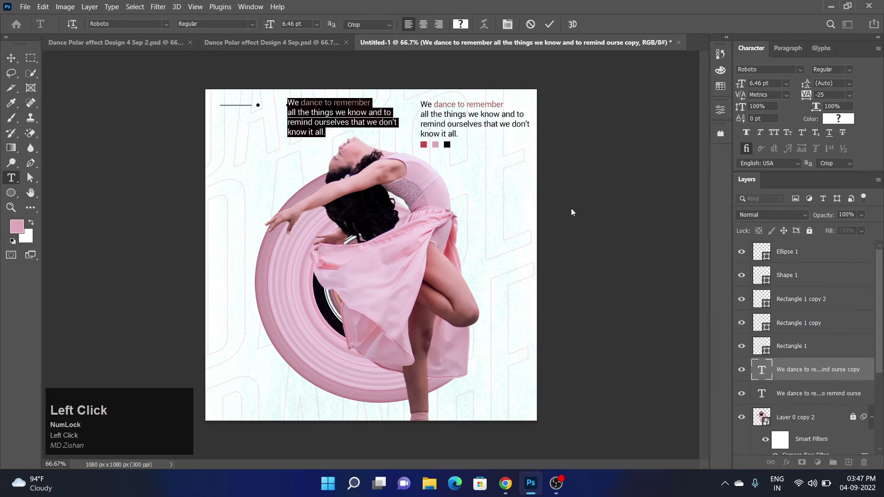
type("nstagram")
left_click_drag(347, 173, 306, 119)
key("Up")
key("Left")
Duplicate the label below it, retype it as the handle 'zishanalam.in' and line it up under Instagram
left_click_drag(237, 99, 347, 173)
key("Left")
left_click(347, 173)
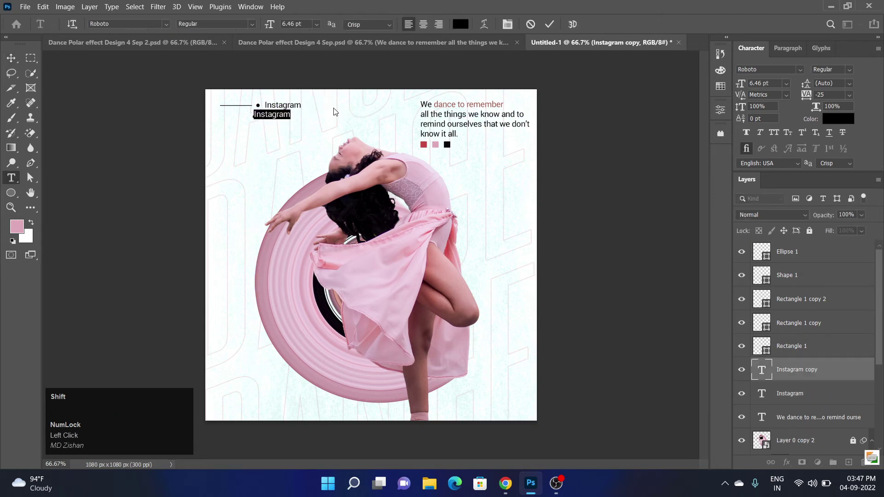
type("zishan")
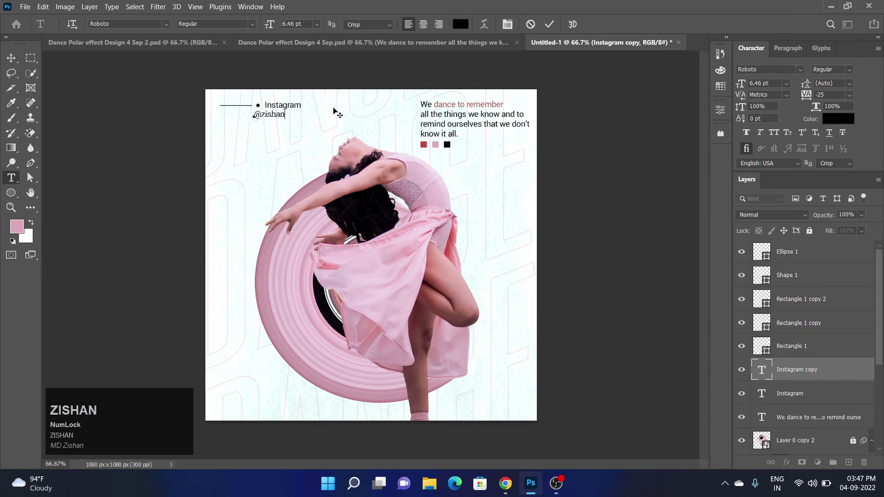
type("alam.in")
left_click_drag(555, 32, 324, 115)
key("Down")
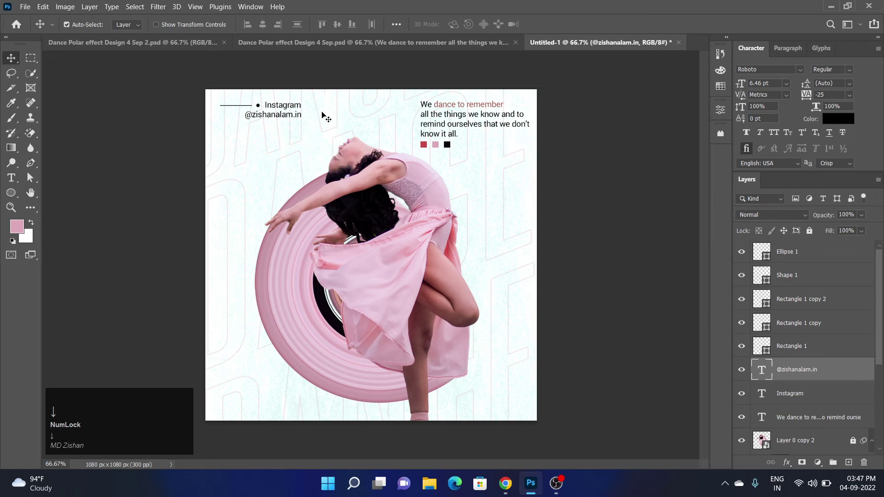
key("Down")
left_click(329, 114)
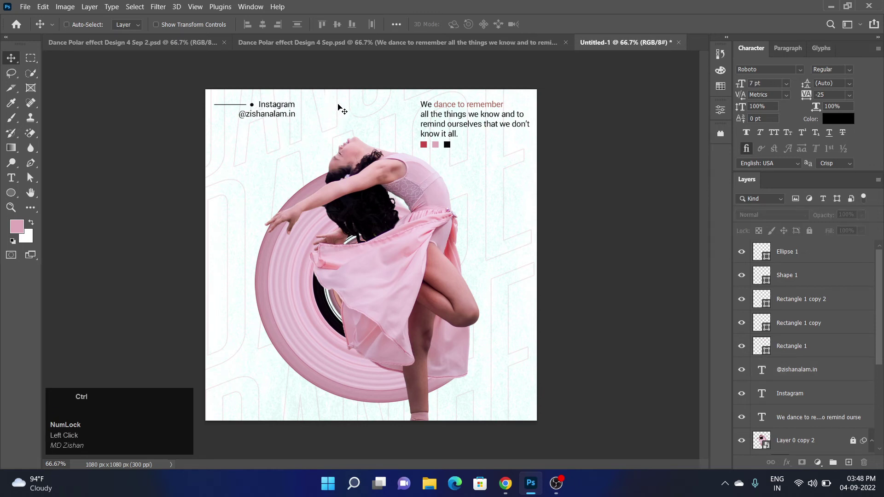
Use rulers and a guide to align the texts, then hide the rulers and guides again
key("ctrl+r")
left_click_drag(400, 59, 546, 163)
key("Down")
left_click(571, 166)
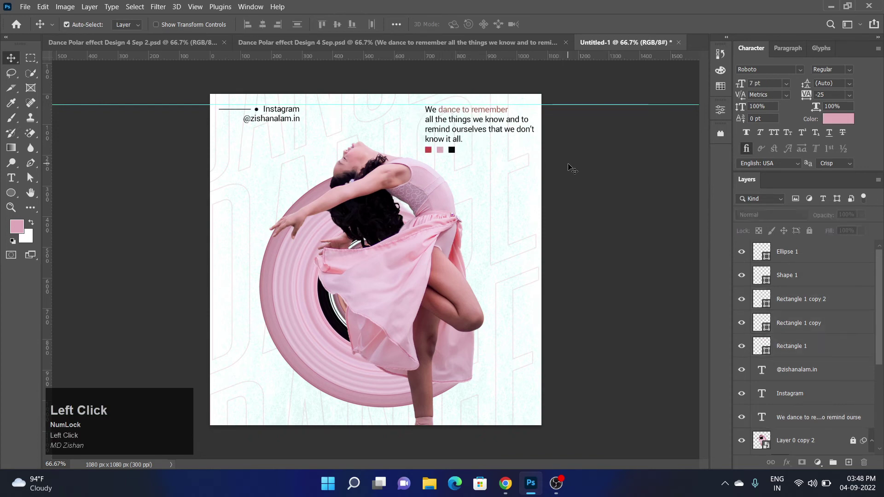
key("ctrl+r")
key("ctrl+;")
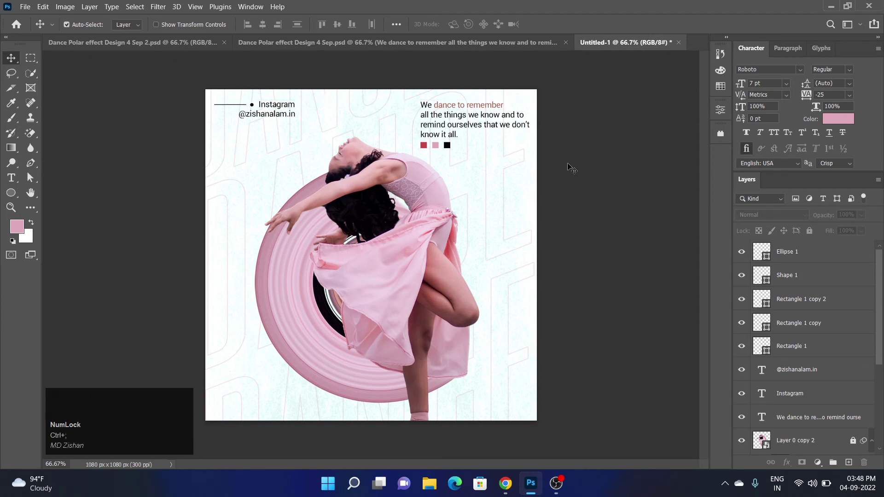
key("ctrl+;")
left_click(571, 165)
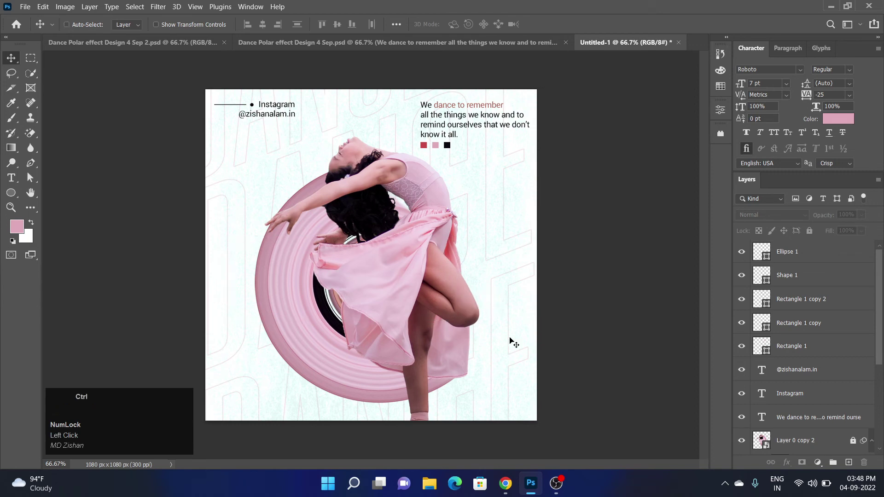
left_click(595, 371)
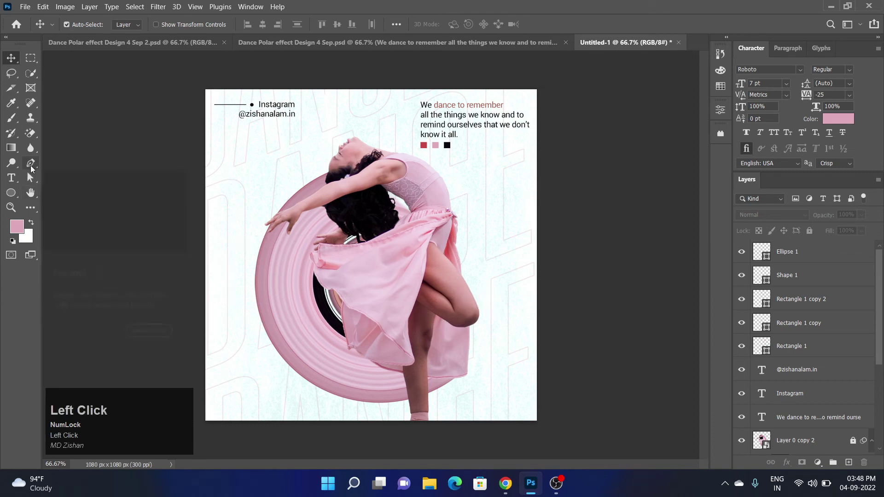
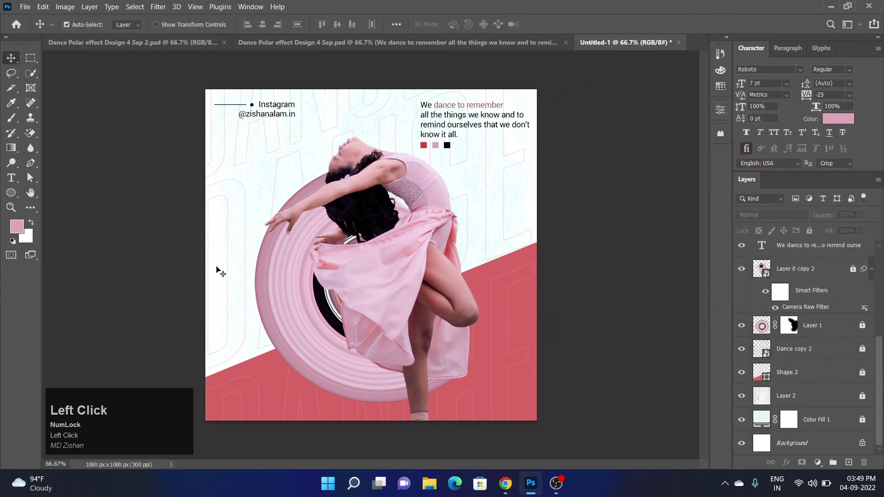
Draw a thin light 2 px horizontal line with the Pen tool near the bottom edge
key("ctrl+t")
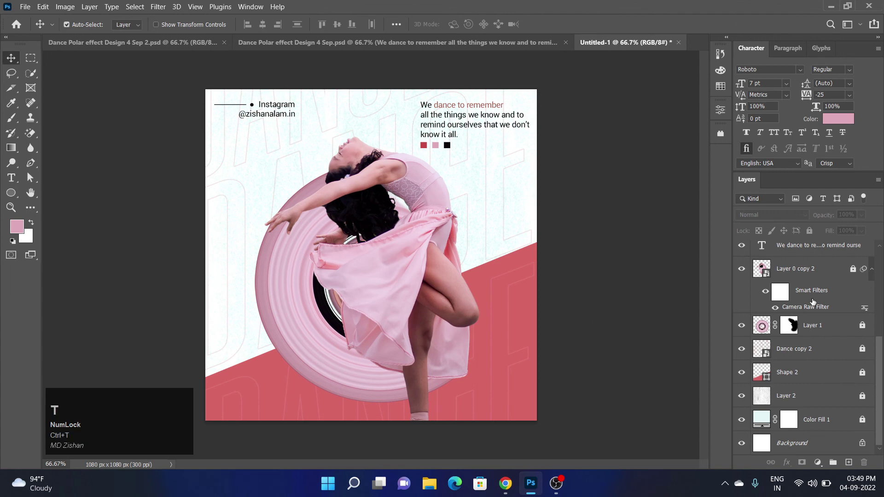
left_click(854, 271)
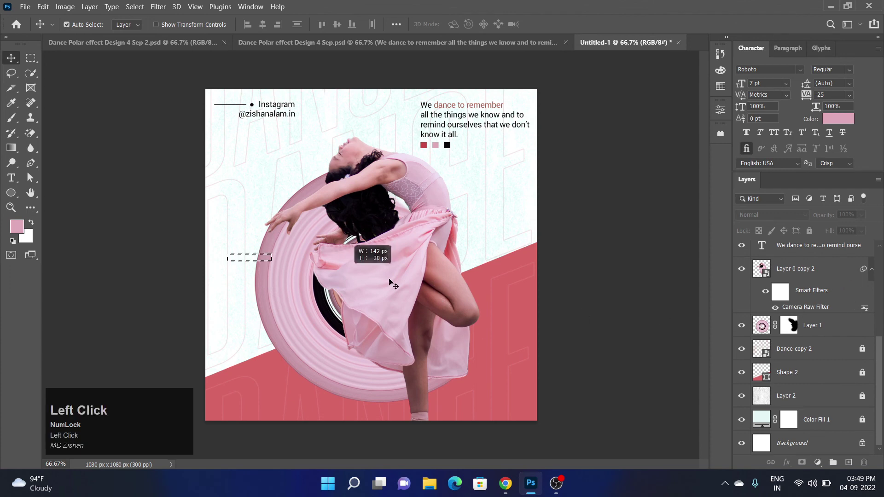
key("ctrl+t")
left_click_drag(437, 276, 407, 272)
left_click(407, 272)
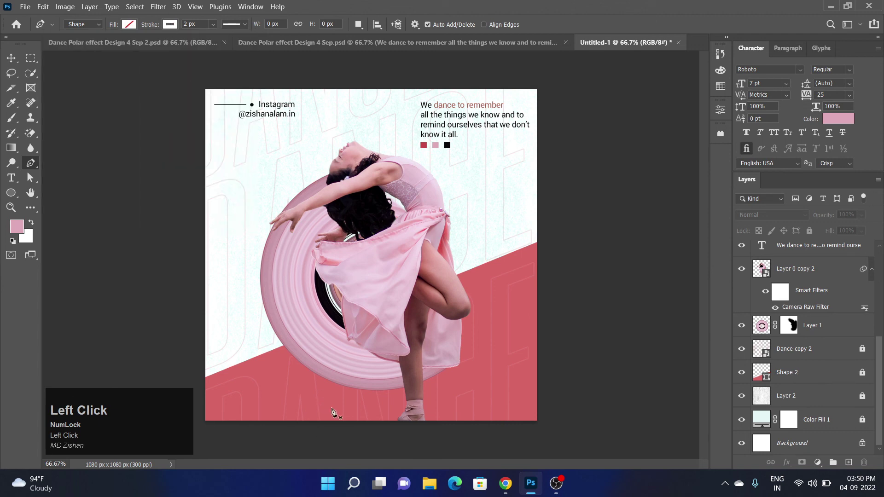
left_click(330, 417)
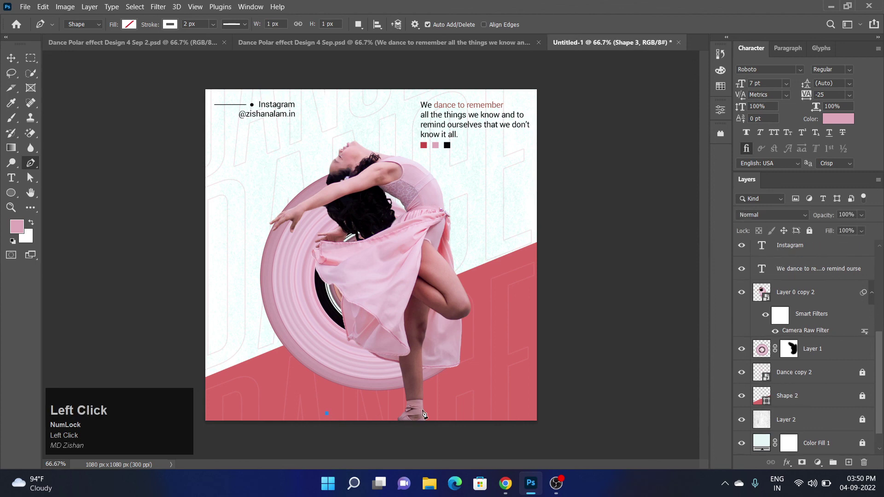
left_click_drag(438, 413, 806, 362)
Select the line with Background and centre it horizontally on the poster
scroll("down", 3)
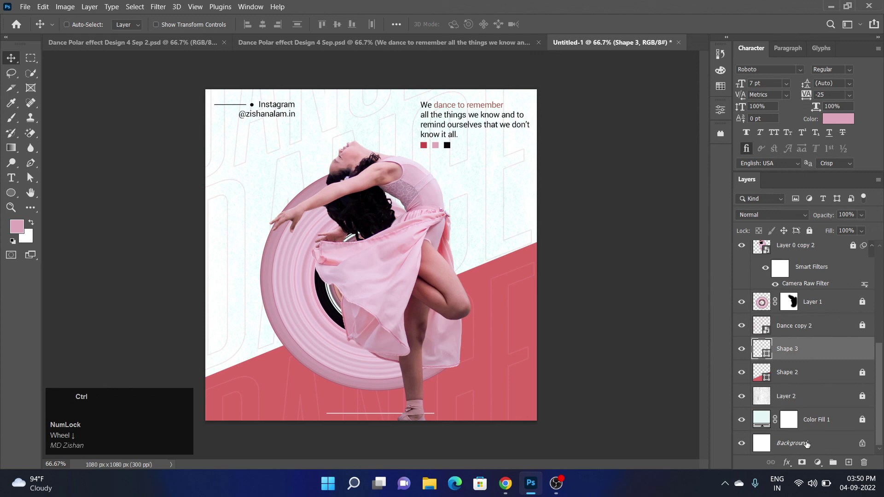
left_click(807, 444)
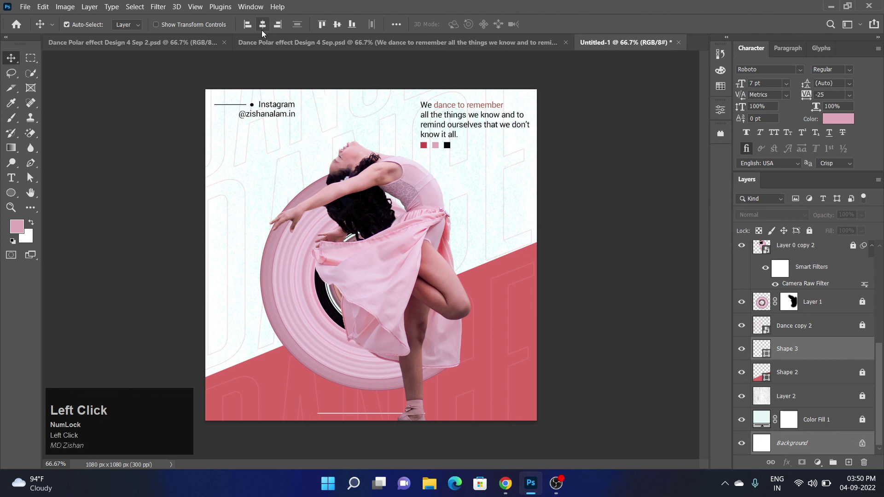
key("Up")
key("Down")
left_click(572, 359)
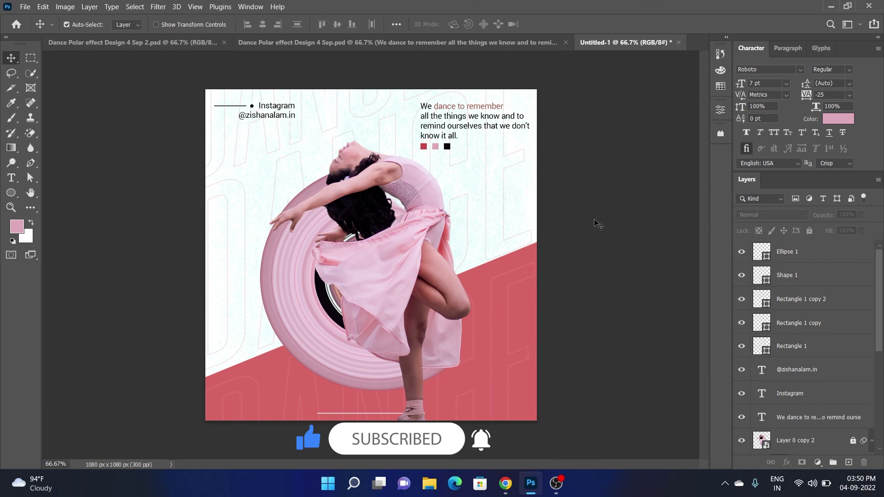
key("alt+Num_Lock")
left_click(604, 225)
scroll("down", 3)
scroll("up", 3)
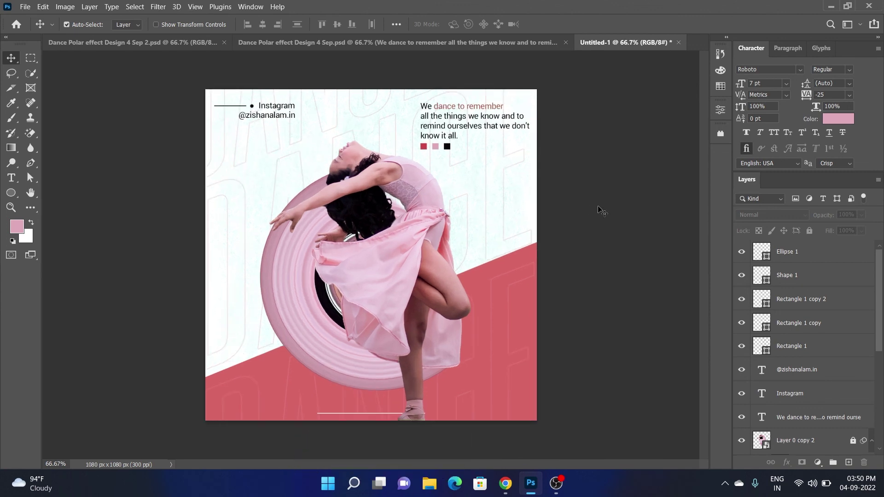